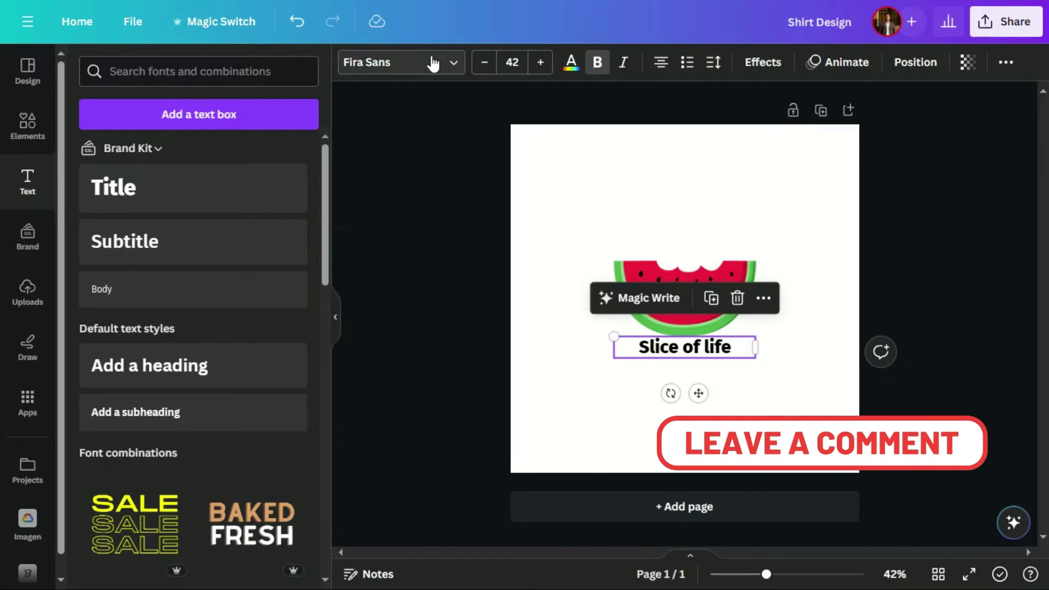
# Set the 'Slice of life' caption in the Genty script font.
pyautogui.moveTo(437, 64); pyautogui.dragTo(154, 139)
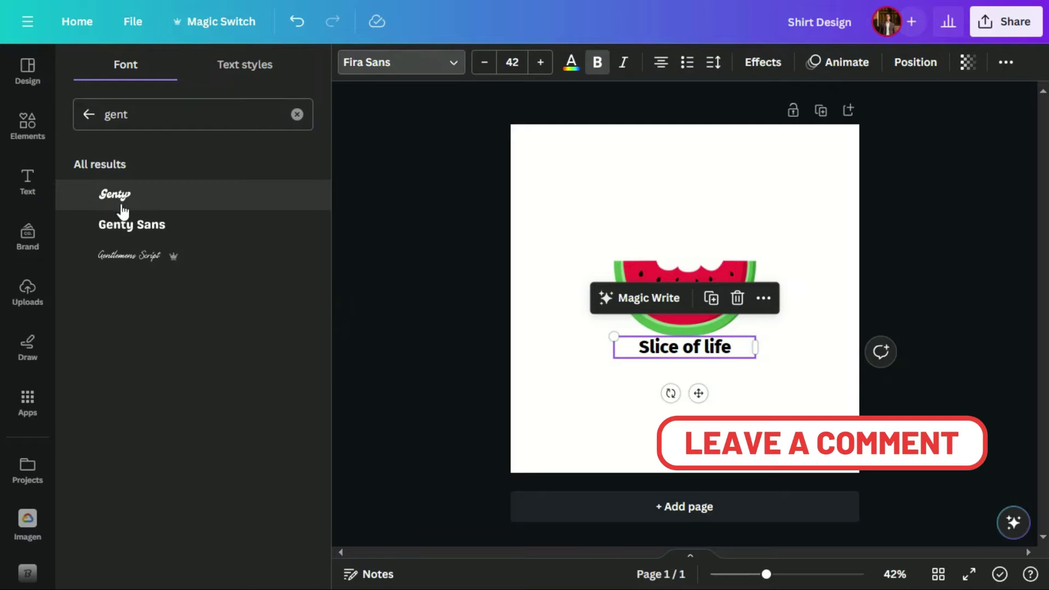
pyautogui.moveTo(121, 201); pyautogui.dragTo(407, 260)
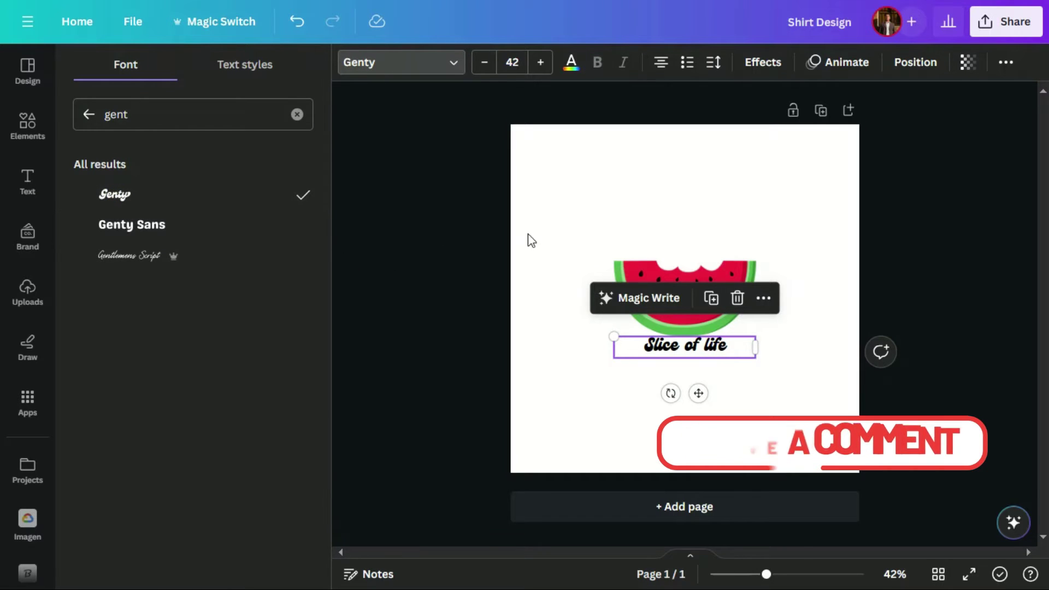
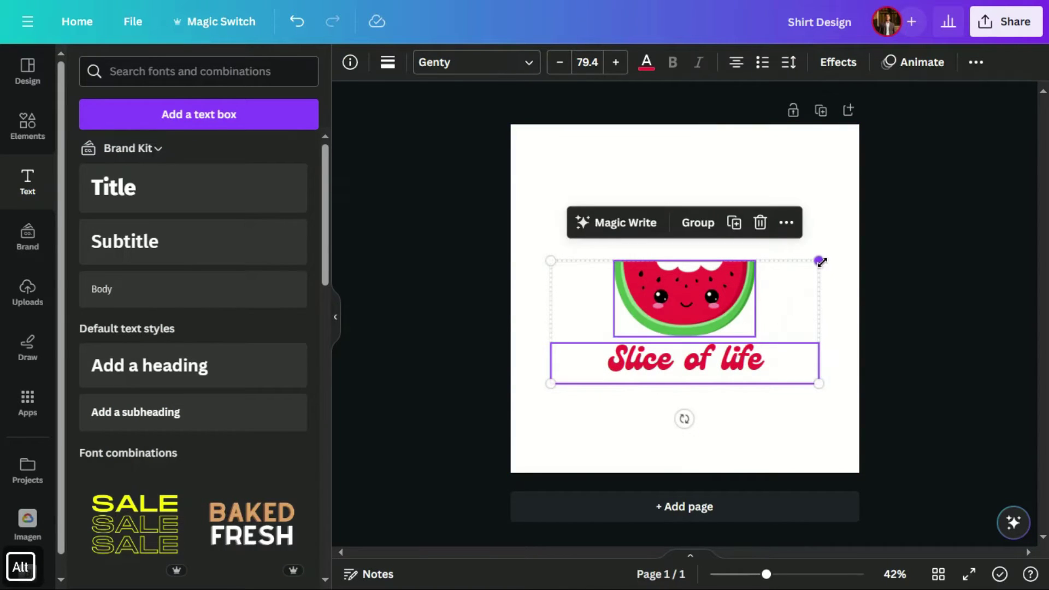
# Shrink the grouped watermelon and caption so it fits on the t-shirt graphic.
pyautogui.moveTo(687, 249); pyautogui.dragTo(562, 285)
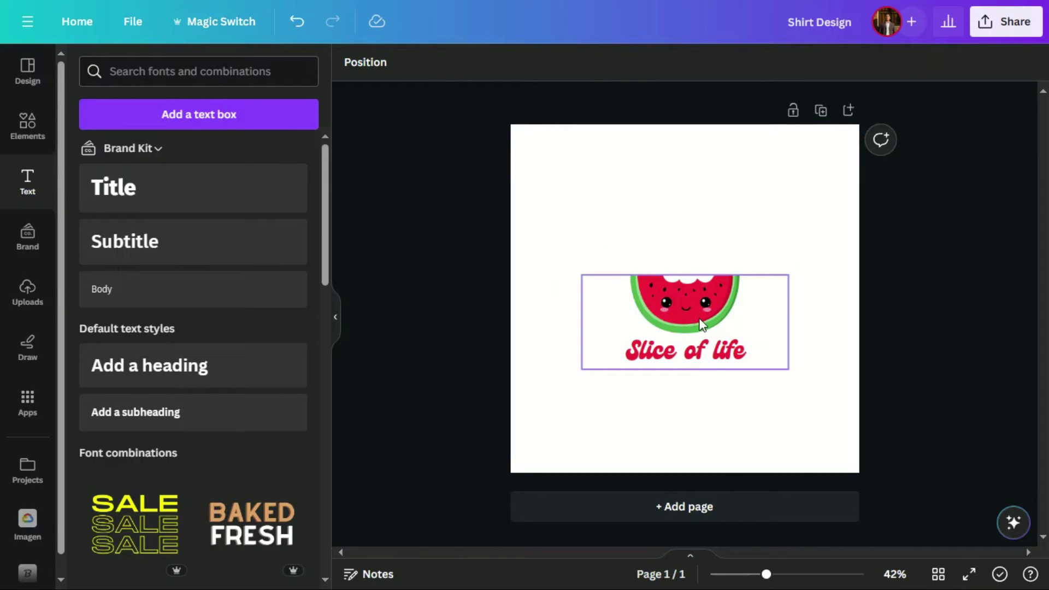
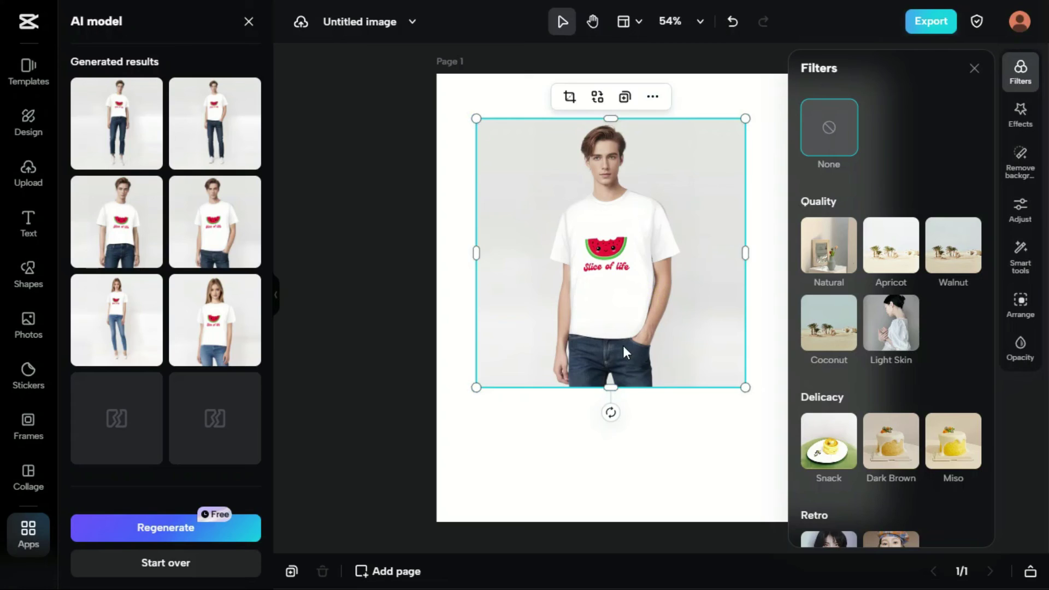
# Add the generated model photo to the canvas and start Auto background removal.
pyautogui.click(652, 246)
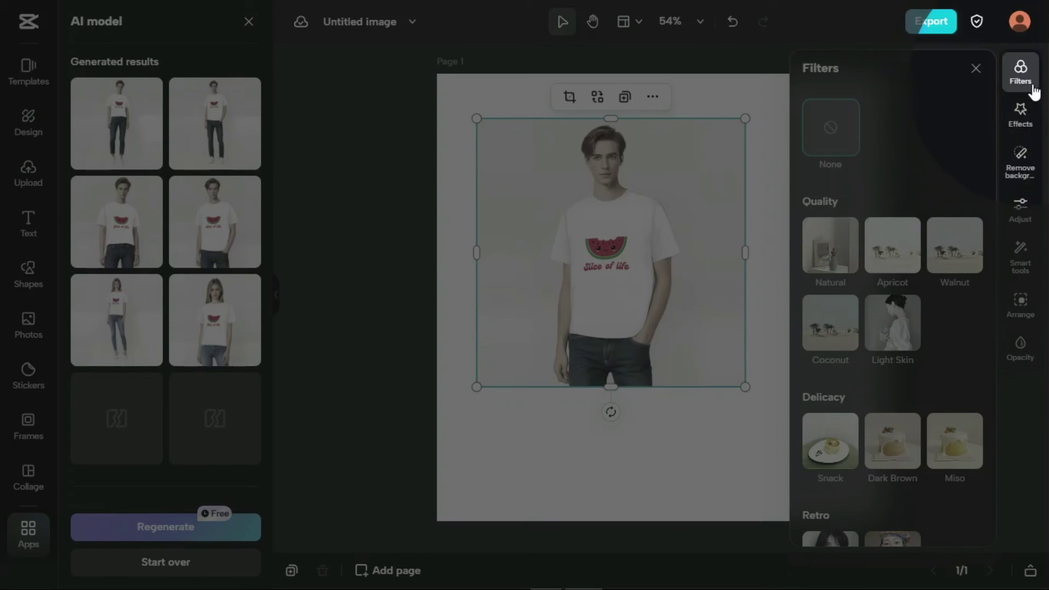
pyautogui.moveTo(1025, 171); pyautogui.dragTo(1022, 166)
pyautogui.moveTo(975, 129); pyautogui.dragTo(836, 250)
pyautogui.click(734, 480)
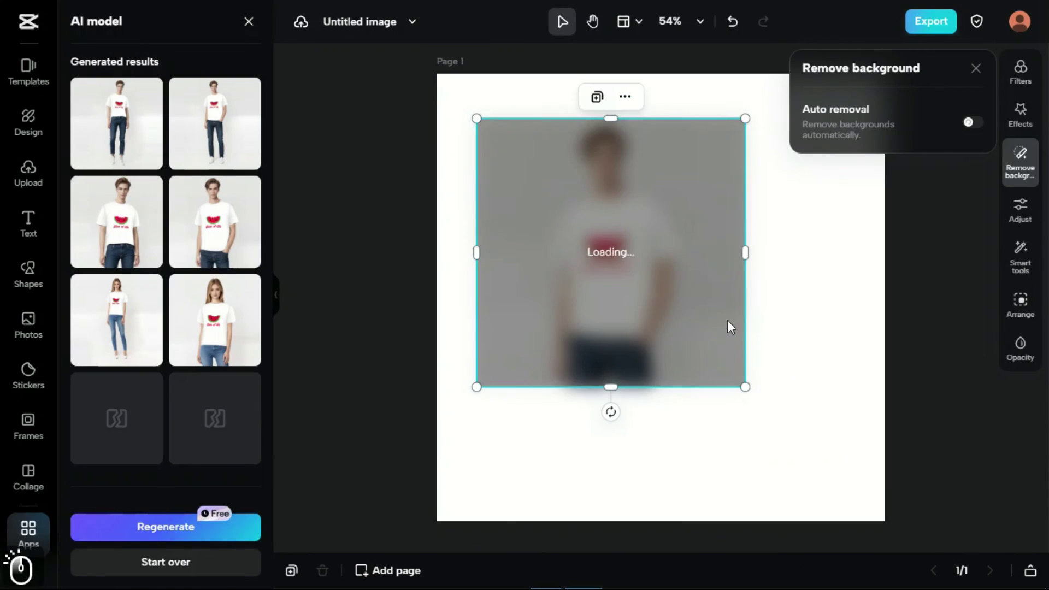